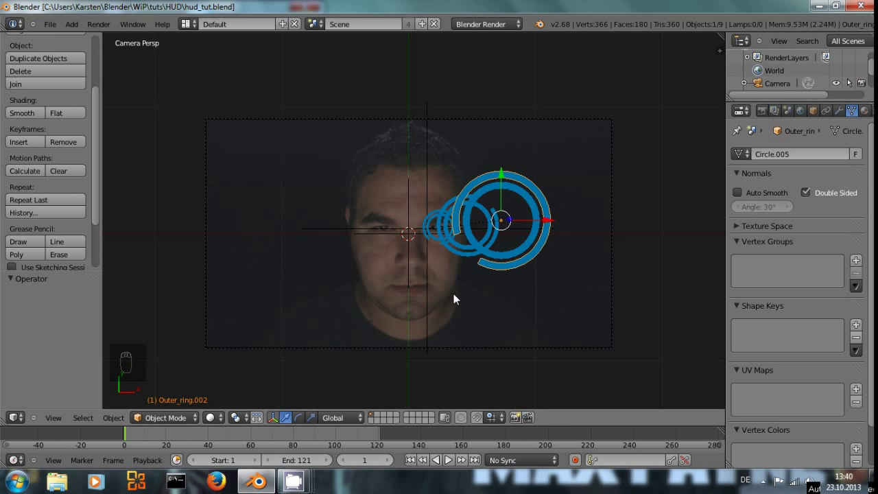
- Add a mesh plane and rotate it 90 degrees about X so it stands upright, viewed from Right Ortho
key(shift+a)
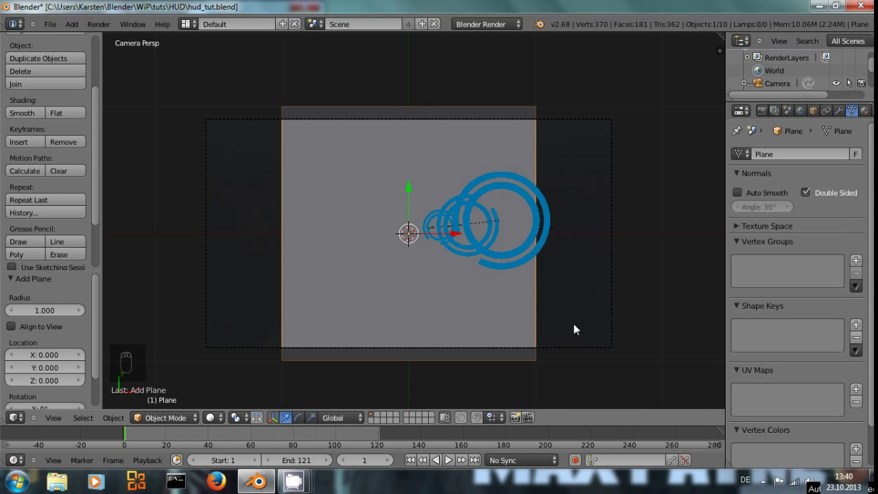
key(KP_3)
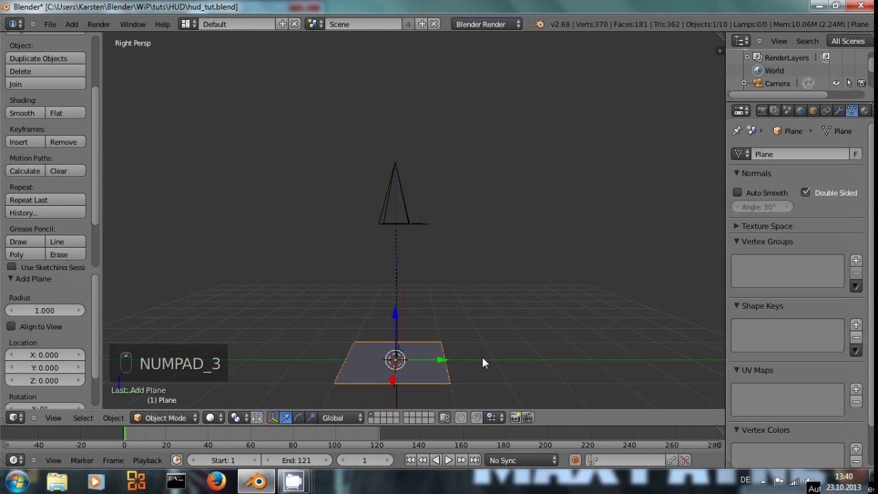
key(KP_5)
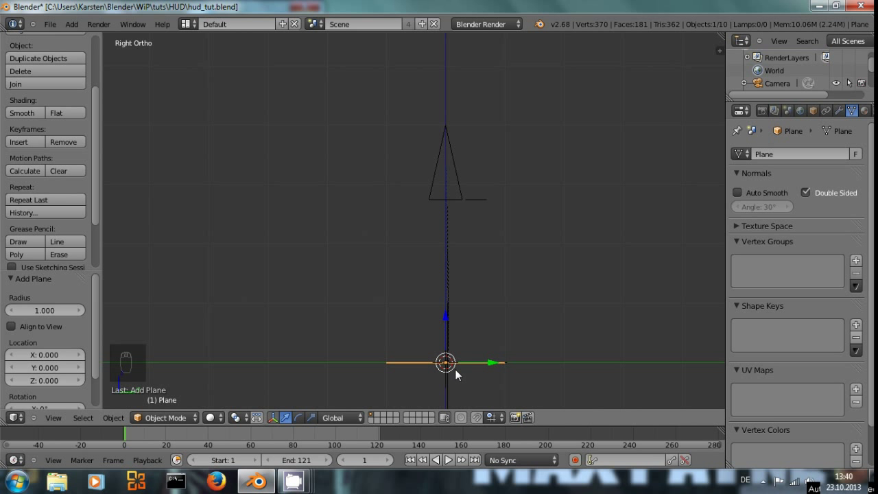
key(r)
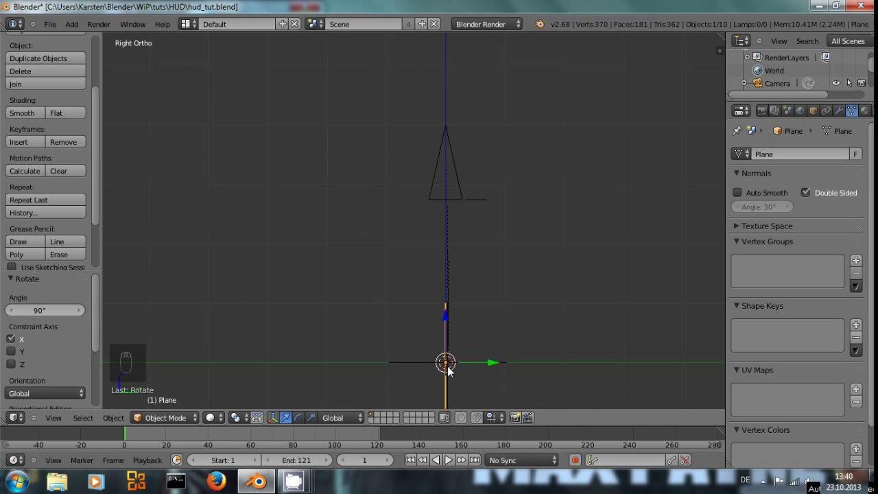
- From camera view, shift the plane -0.7 units along Y toward the frame bottom
key(KP_0)
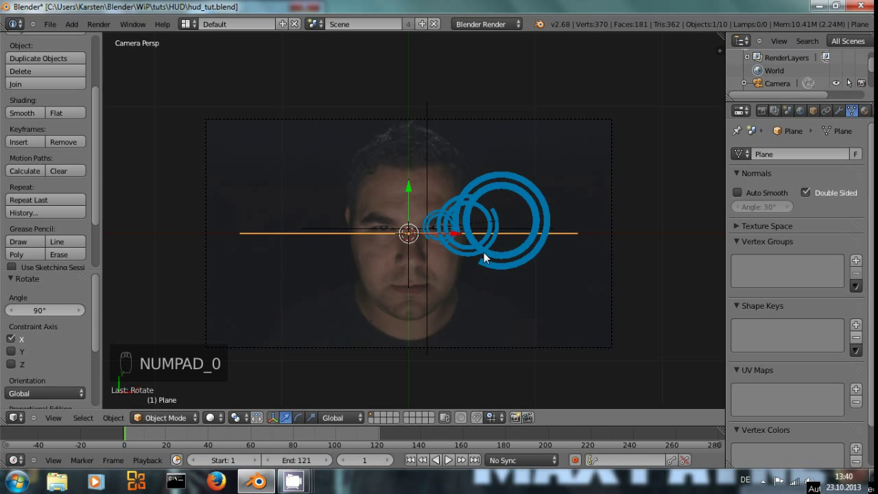
key(g)
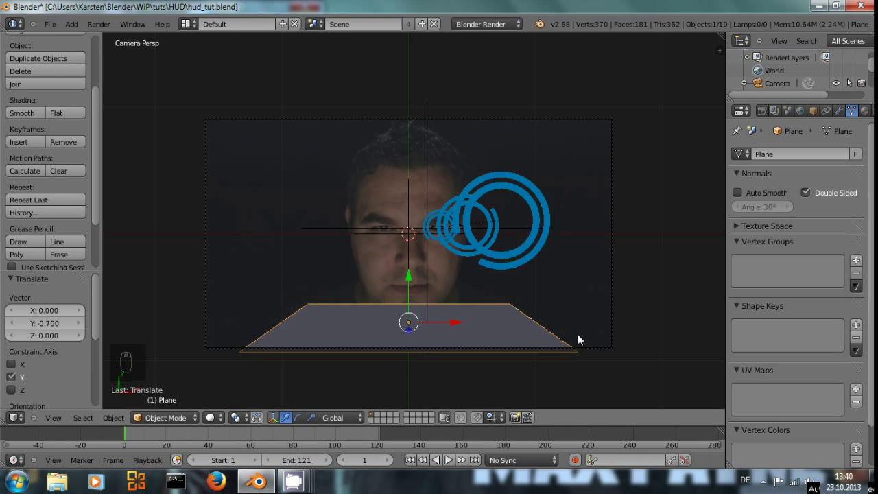
key(KP_3)
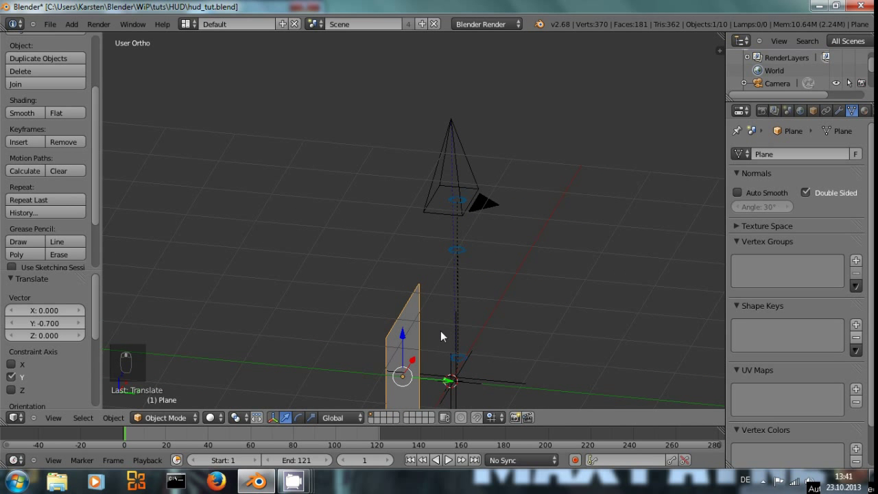
key(KP_0)
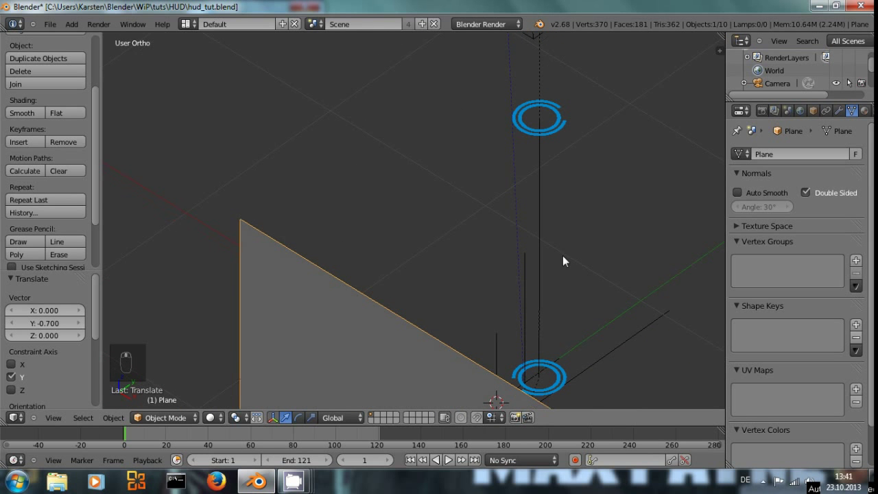
- In Right Ortho, raise the plane 1.162 units along Z and check it through the camera
key(KP_3)
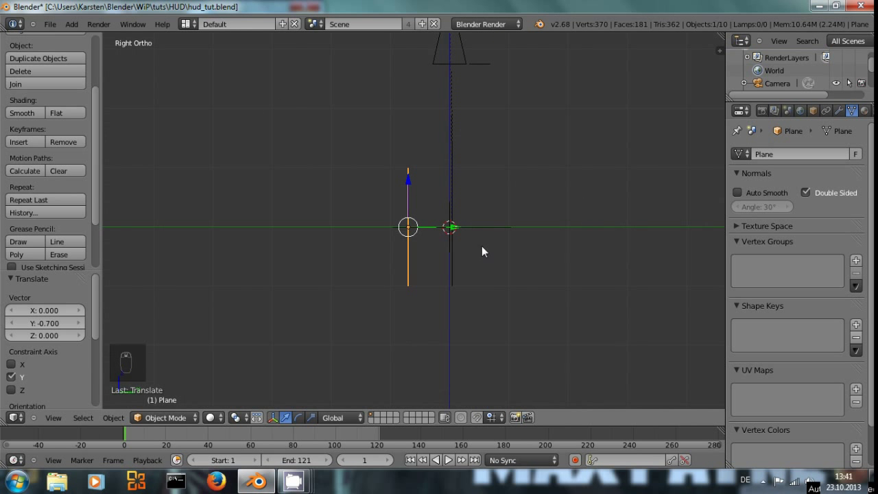
key(g)
drag(460, 237, 431, 264)
key(KP_0)
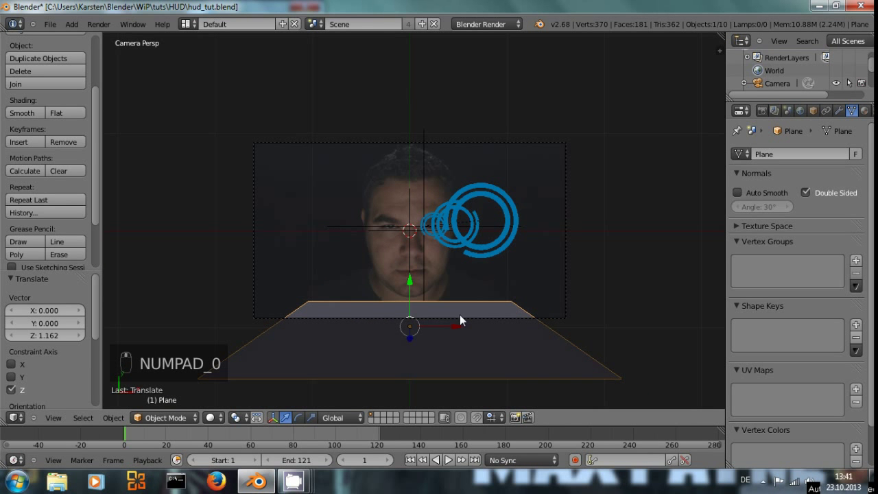
- Scale the plane by 1.567 and nudge it down 0.095 along Z to span the frame bottom
key(g)
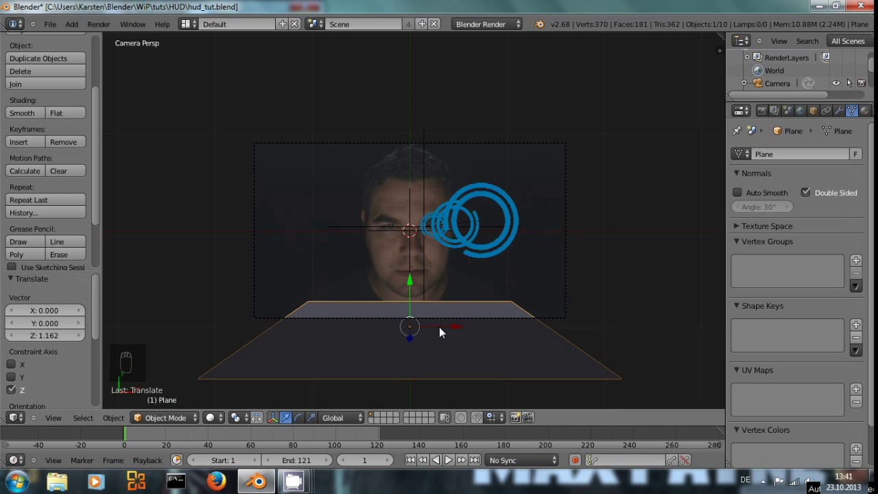
key(s)
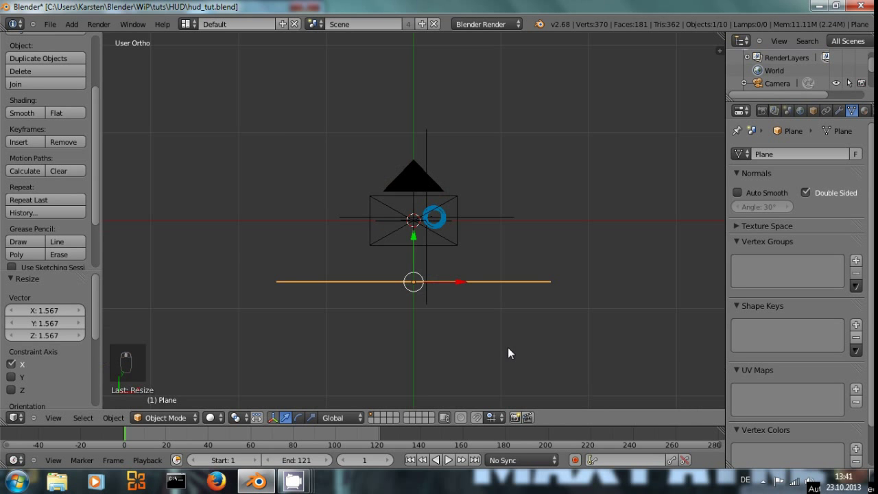
key(KP_0)
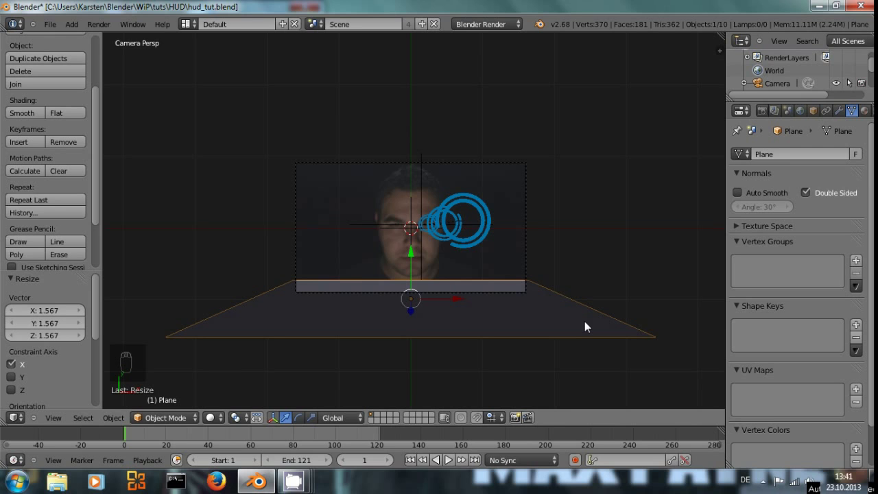
drag(561, 333, 427, 187)
key(g)
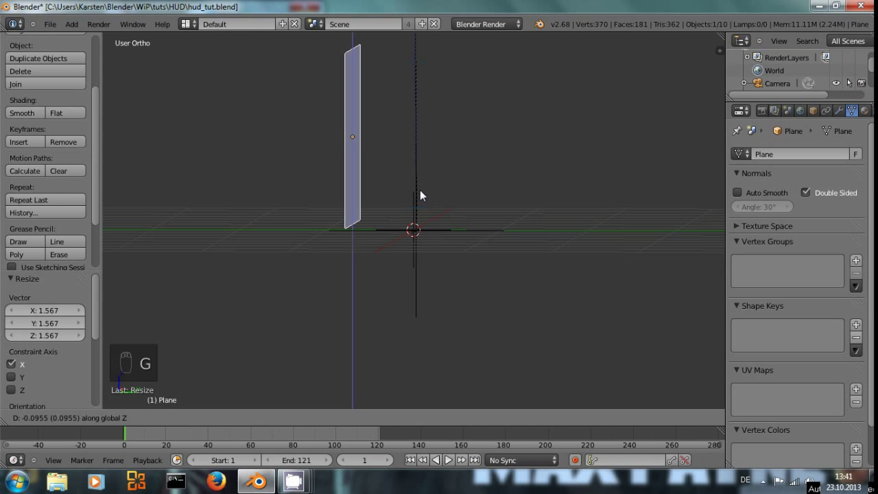
key(KP_0)
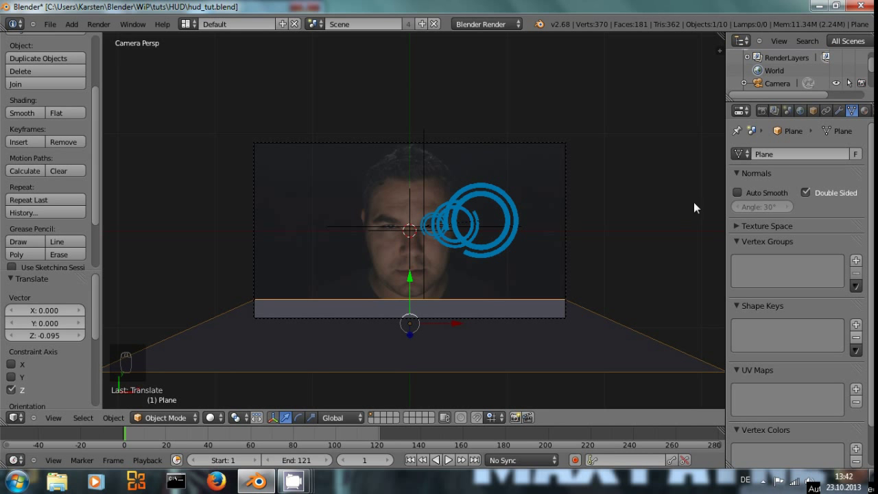
- Name the material Grid as shadeless Wire with Z Transparency alpha 0.4 and a blue diffuse colour
drag(869, 113, 765, 199)
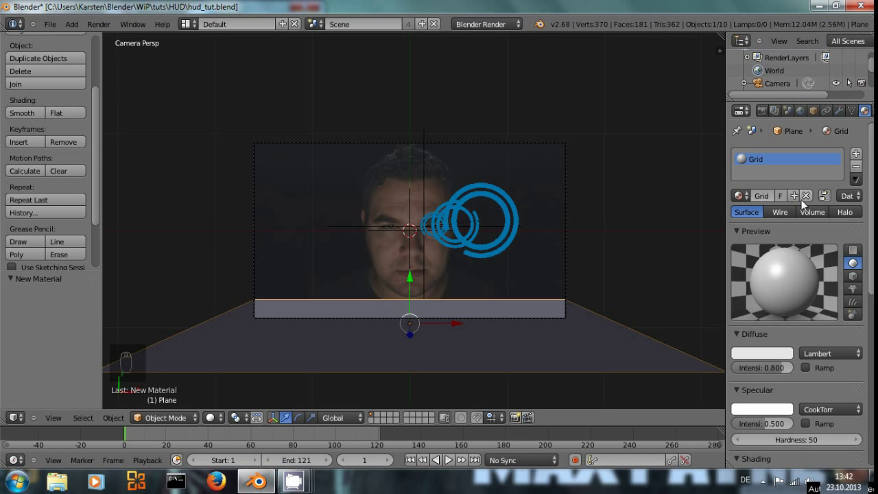
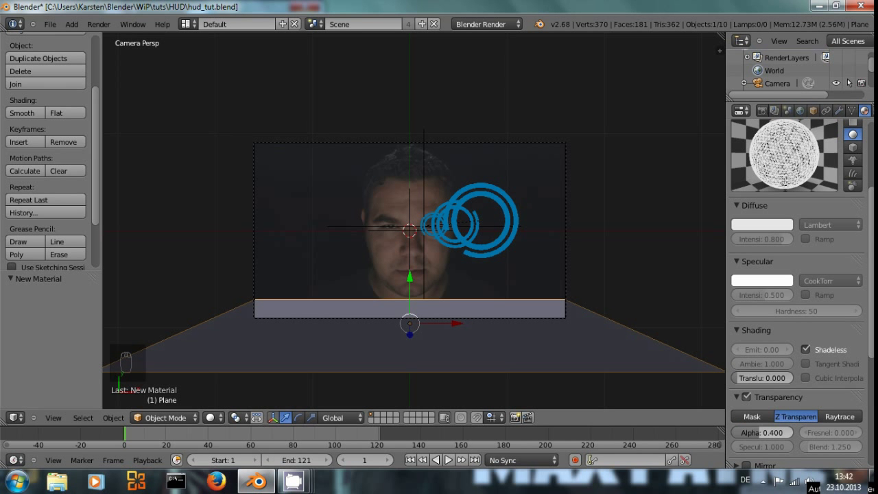
drag(774, 227, 756, 77)
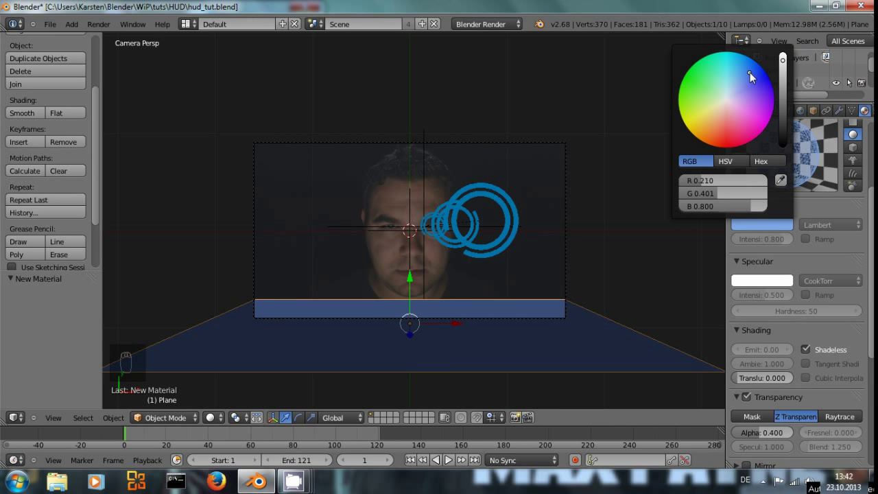
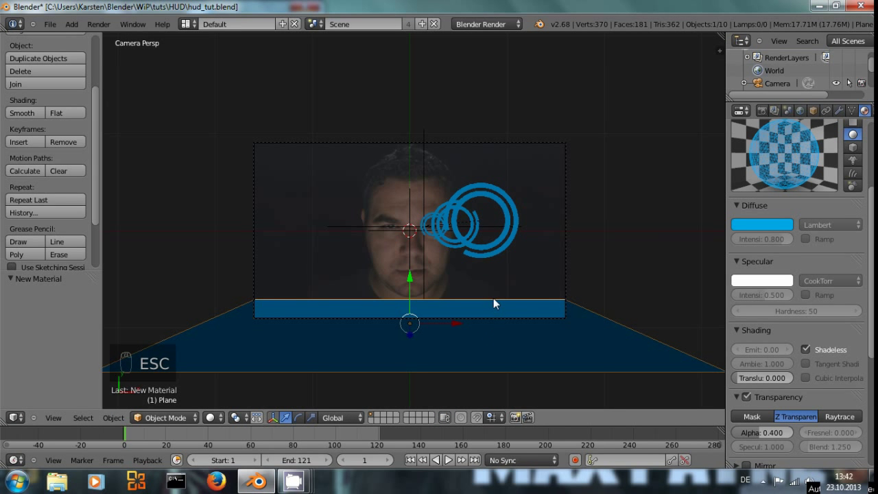
- Leave camera view and tilt the Grid plane about 10.2 degrees around the X axis
drag(496, 307, 485, 344)
key(g)
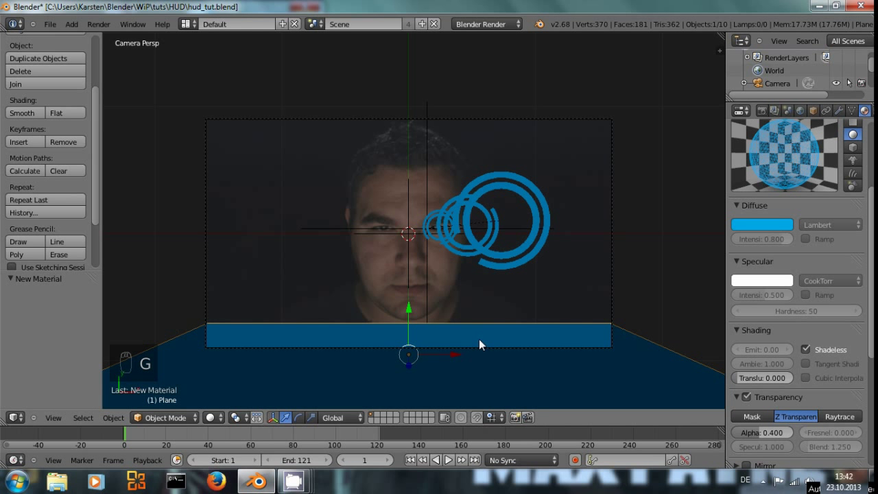
key(r)
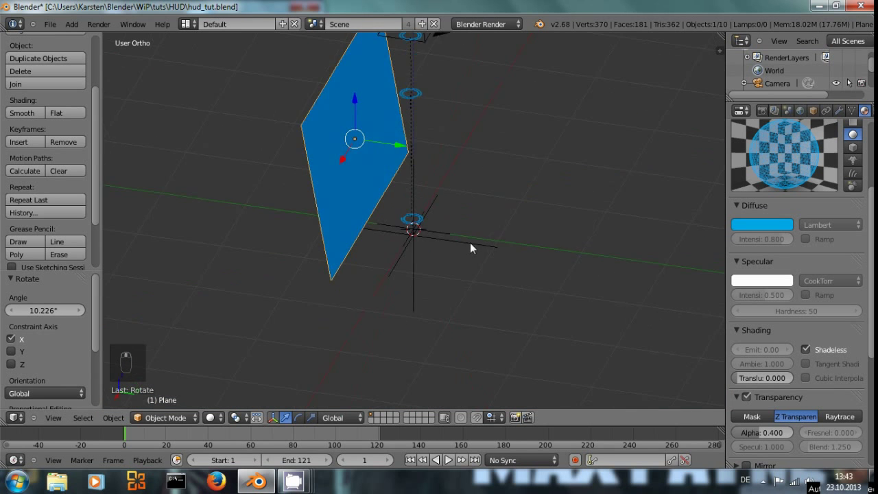
- Check the tilted plane from the side and through the camera, then enter Edit Mode on it
key(KP_3)
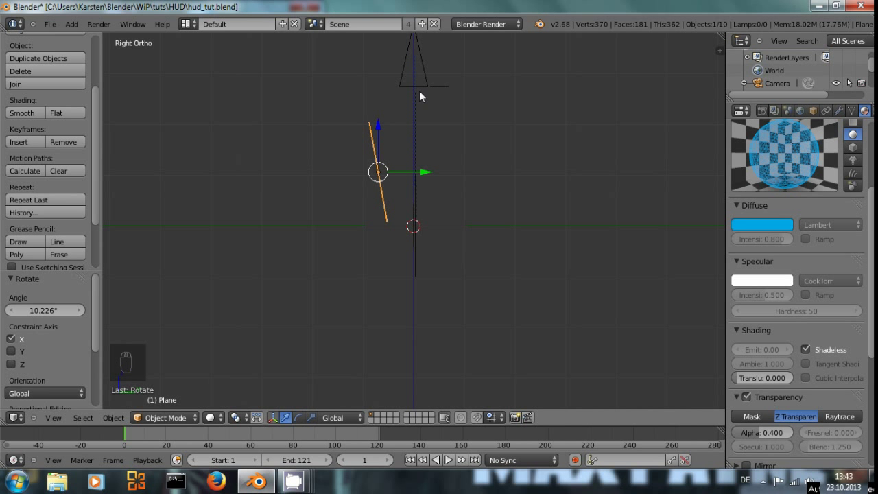
key(KP_0)
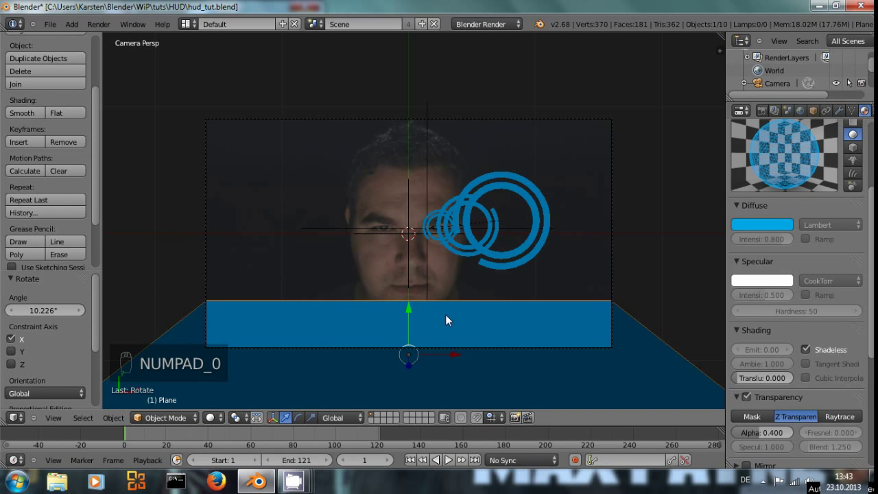
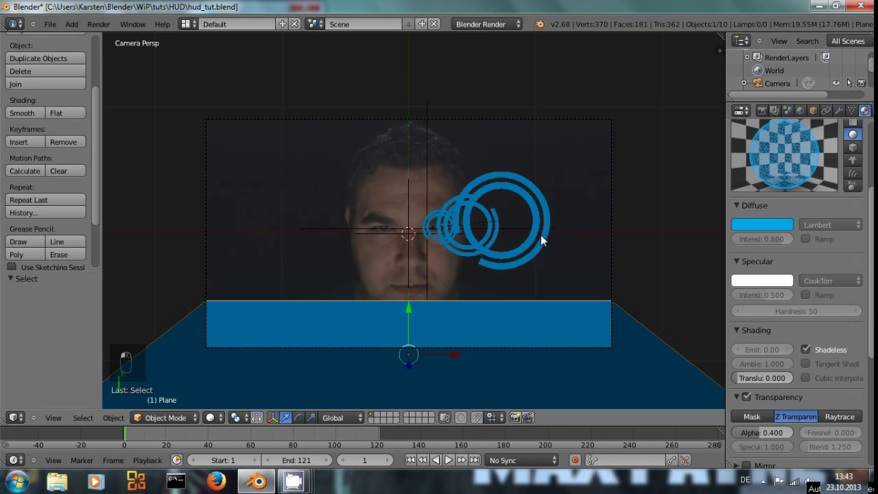
drag(543, 242, 404, 291)
- Subdivide the plane repeatedly and undo back to a 16×16 grid of 256 faces
key(Tab)
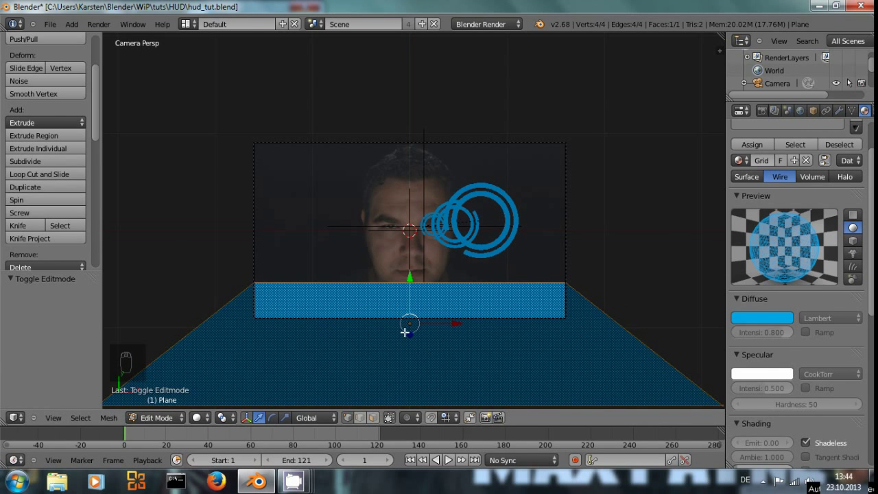
key(Tab)
key(Tab)
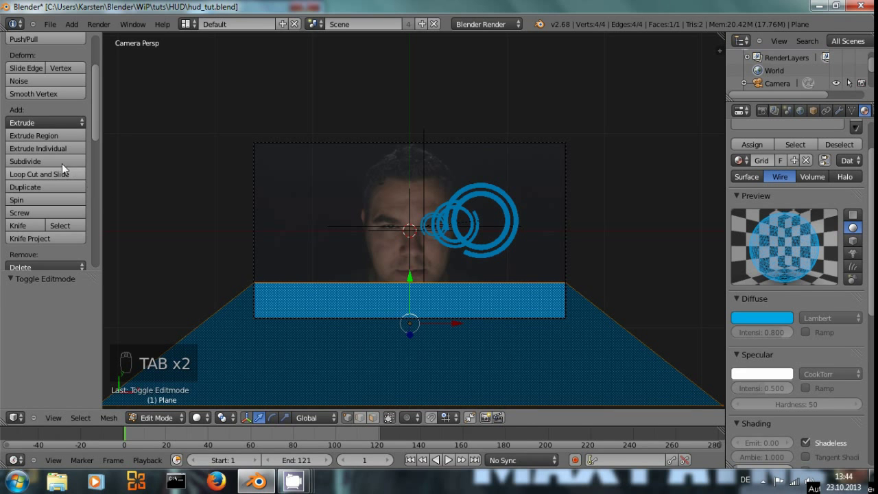
drag(68, 164, 67, 164)
drag(67, 164, 68, 164)
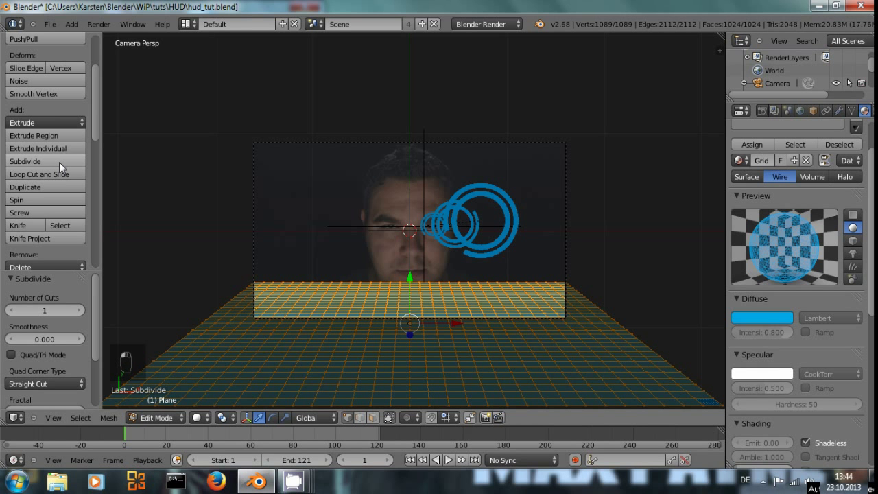
middle_click(67, 165)
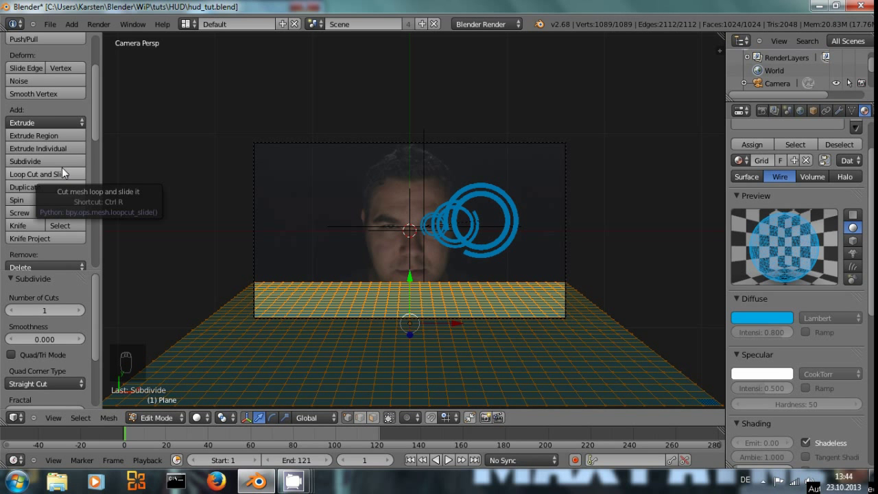
key(ctrl+z)
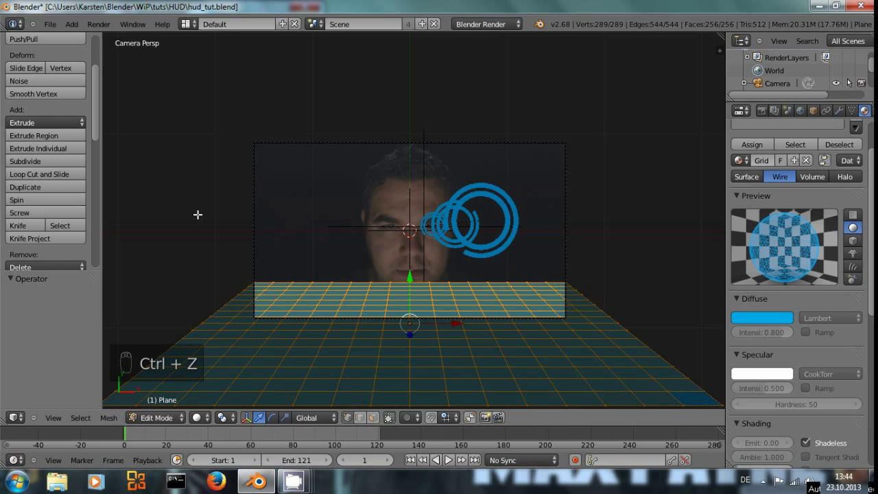
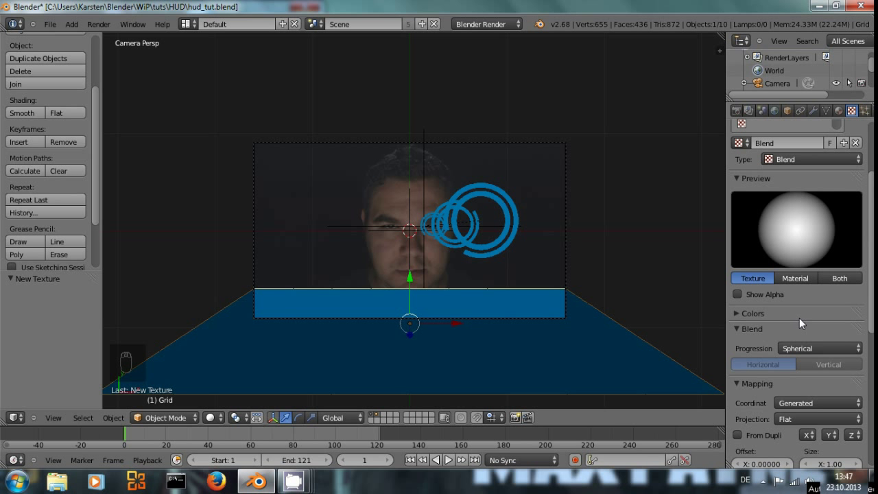
- Enable the colour Ramp on the Blend texture and show alpha in its preview
drag(813, 352, 749, 319)
drag(744, 315, 833, 309)
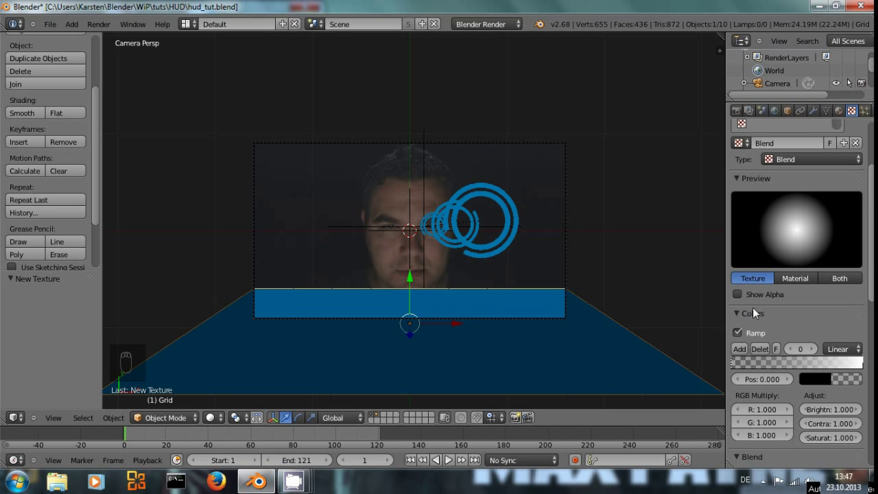
drag(744, 299, 785, 350)
drag(785, 350, 787, 251)
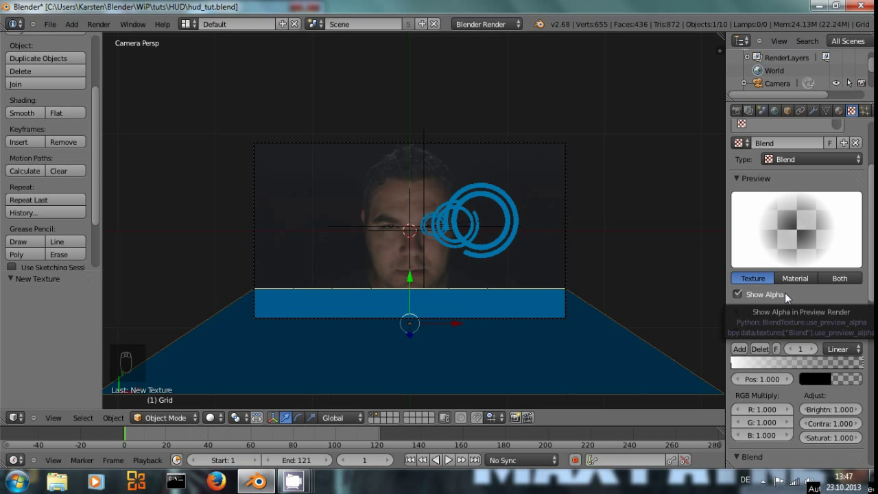
- Set the ramp's end stop to opaque black, move a stop to 0.512, and use Ease interpolation
drag(784, 350, 760, 341)
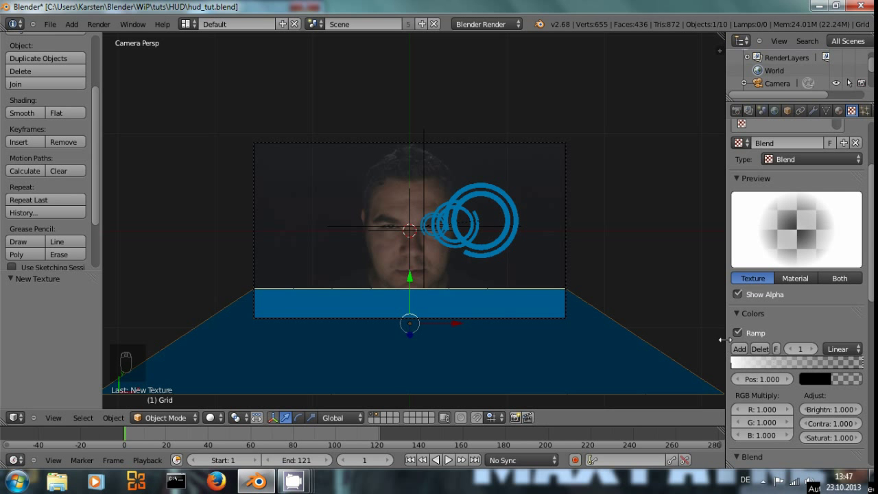
drag(752, 362, 751, 351)
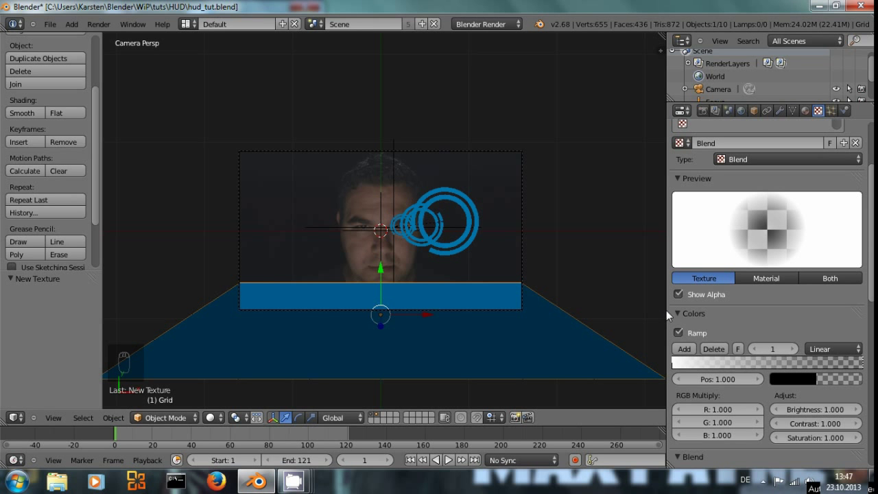
click(674, 312)
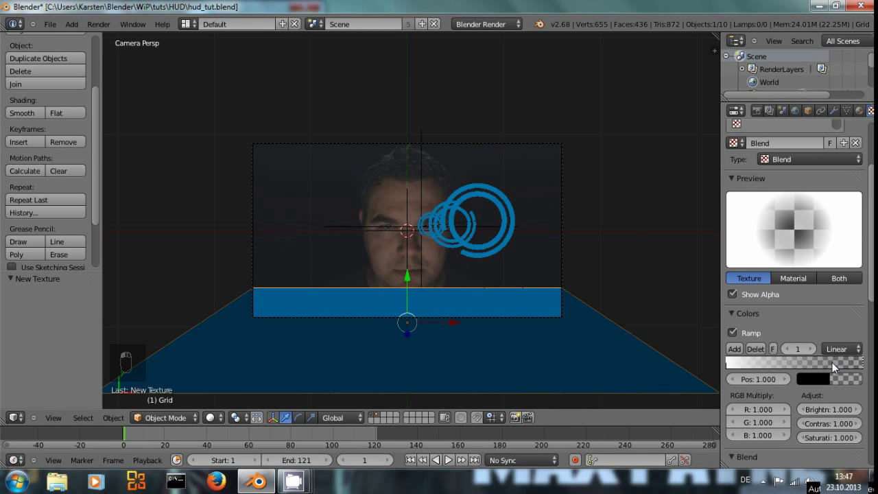
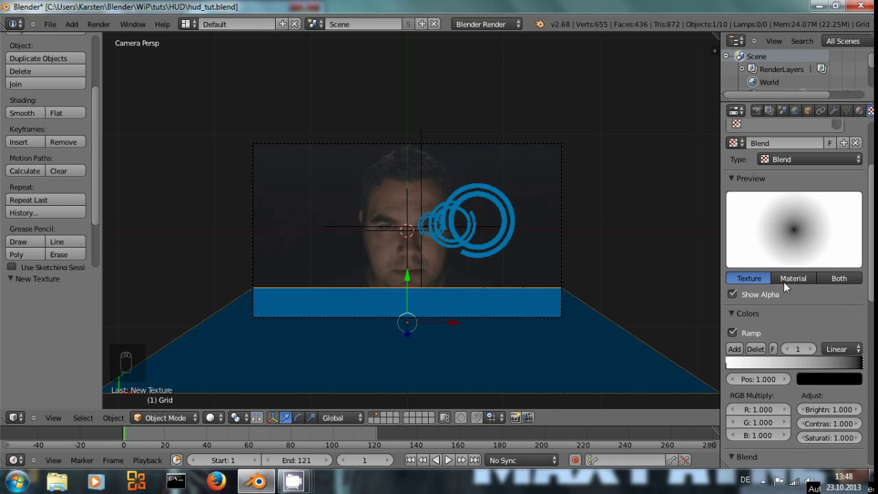
drag(847, 352, 835, 336)
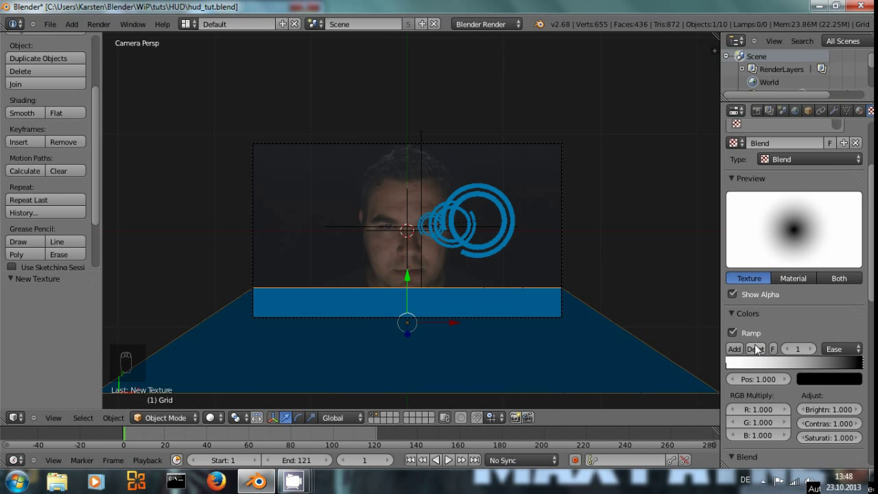
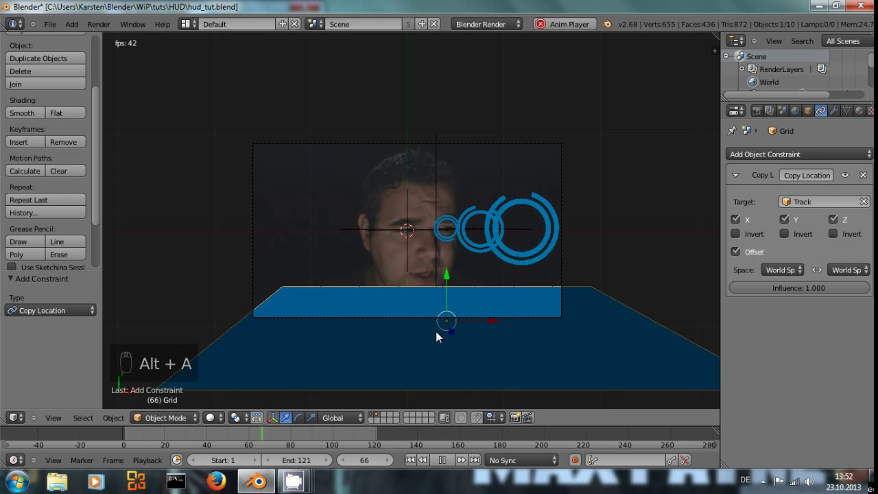
- Turn off Y and Z in Grid's Copy Location constraint so it copies only X, then replay to check
key(alt+a)
key(ctrl+shift+i)
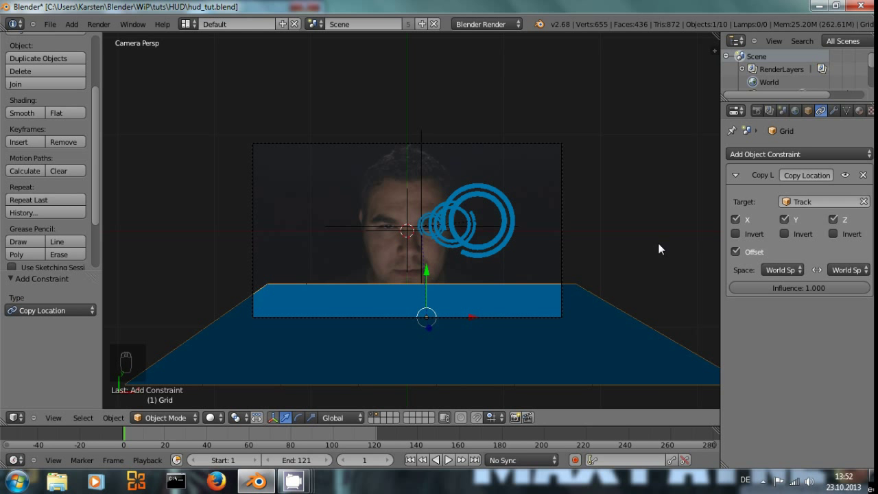
drag(846, 218, 844, 218)
middle_click(844, 218)
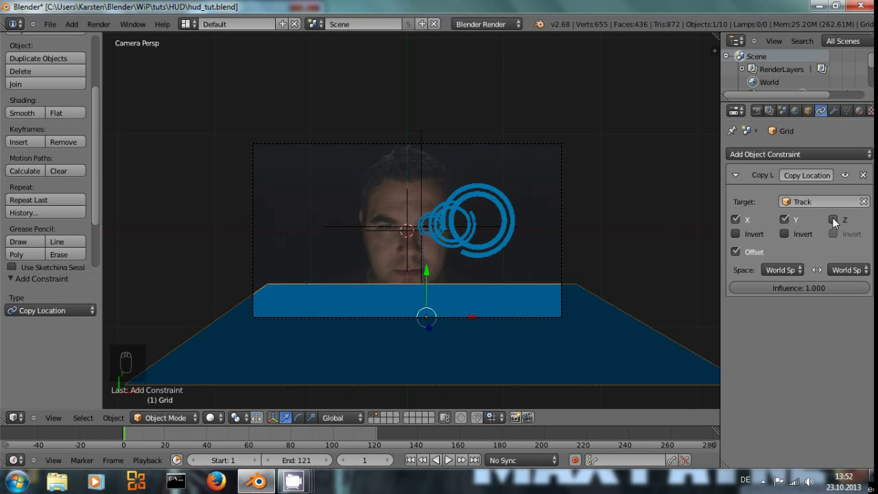
drag(789, 220, 389, 381)
key(alt+a)
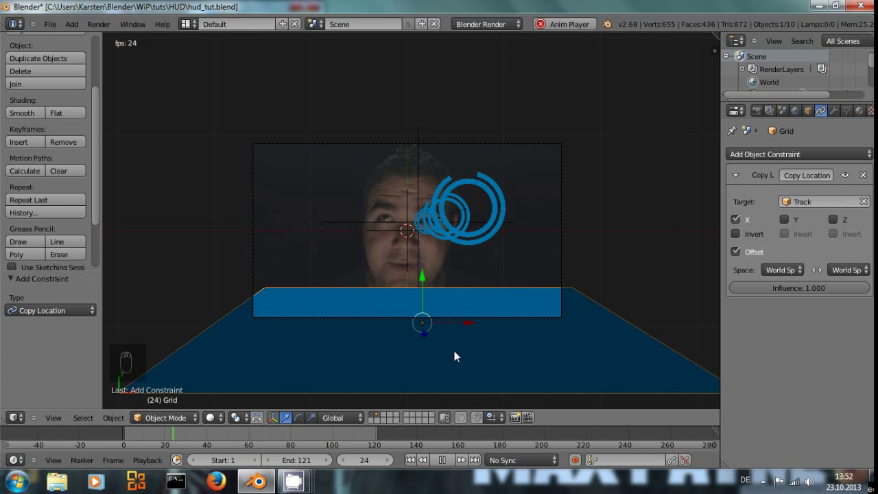
- Set the Copy Location Influence to 0.700 and preview the grid following the eye
key(ctrl+shift+alt+a)
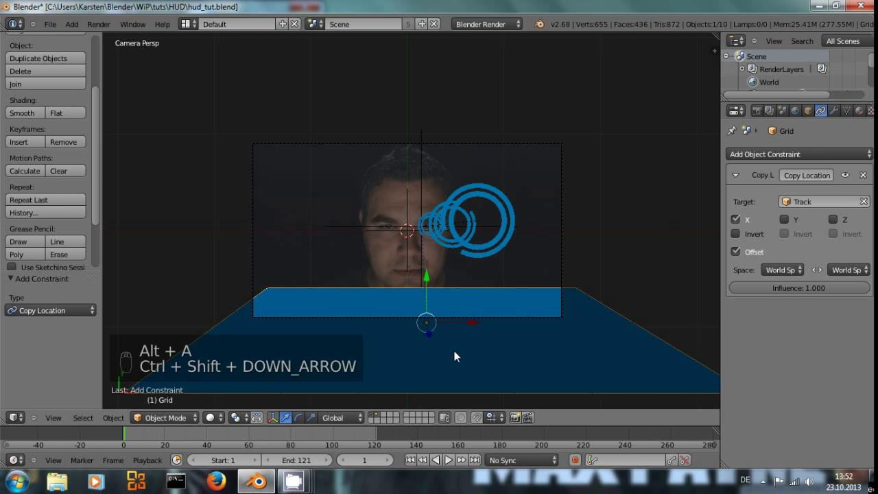
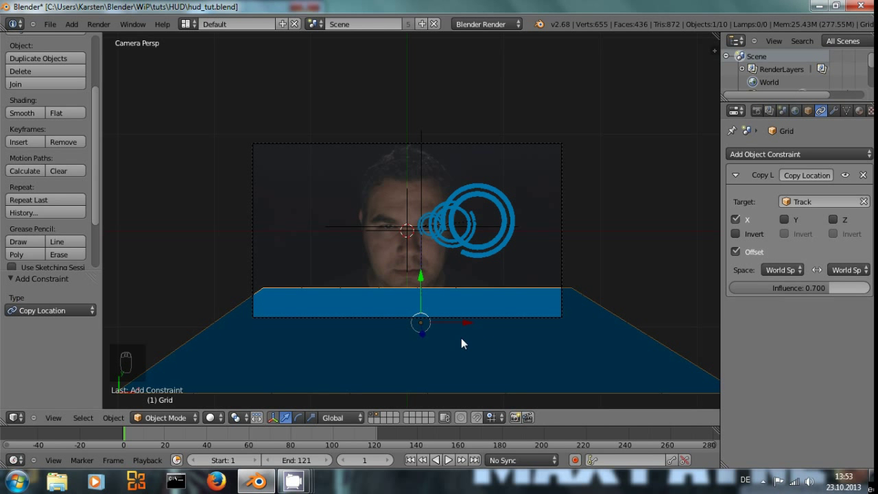
drag(829, 289, 828, 289)
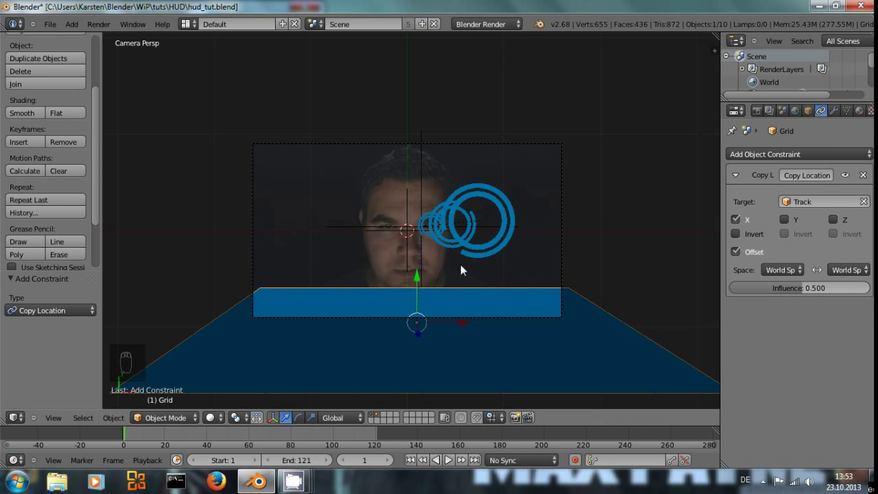
key(alt+a)
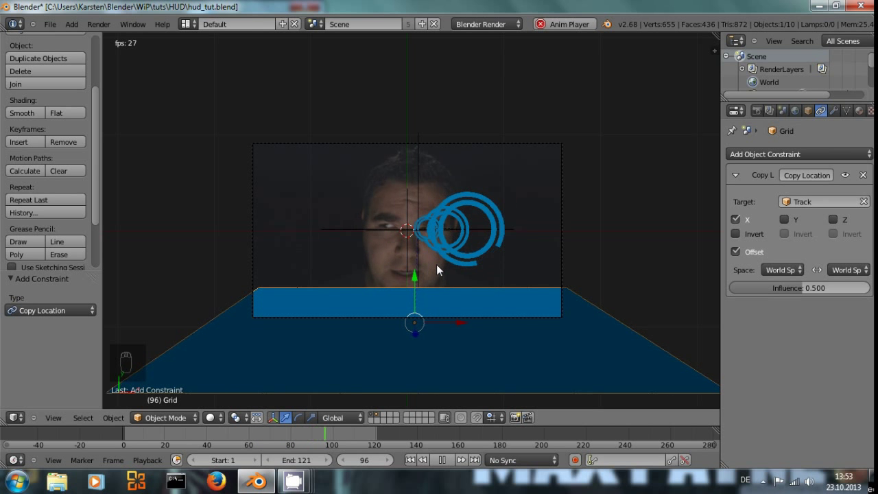
key(alt+a)
- Replay the animation from the start to verify the tracking, then stop
key(ctrl+shift+i)
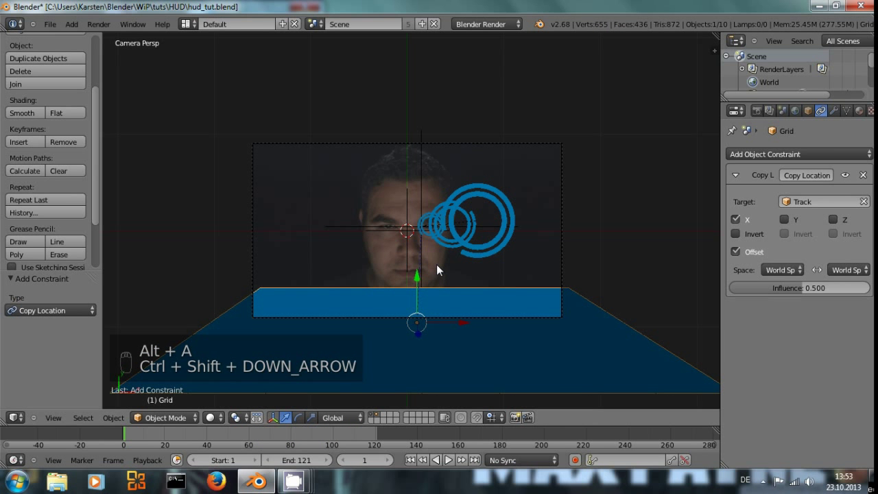
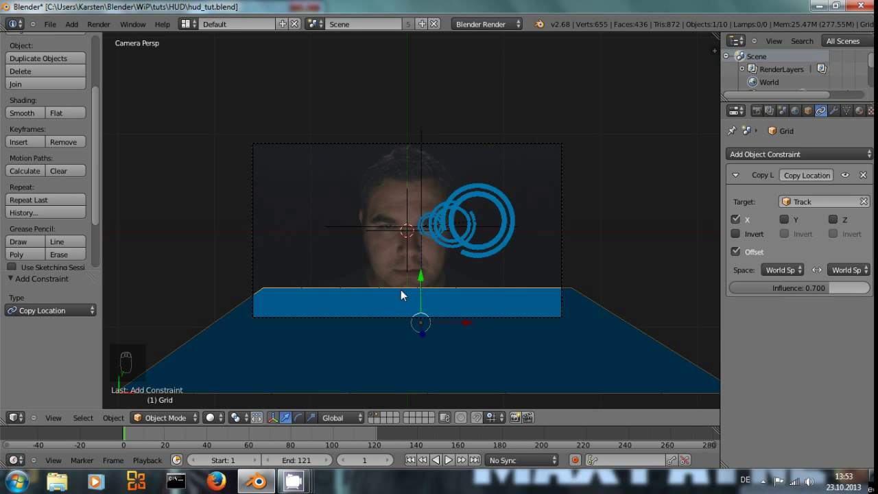
key(alt+a)
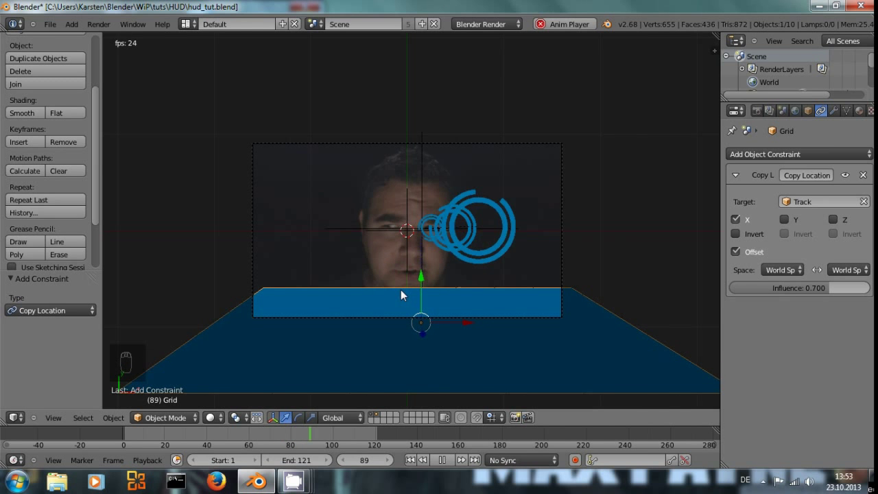
key(alt+a)
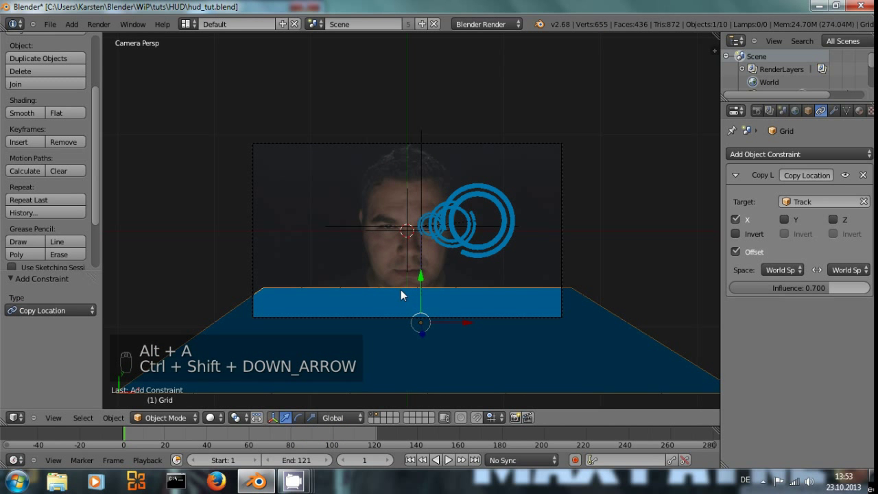
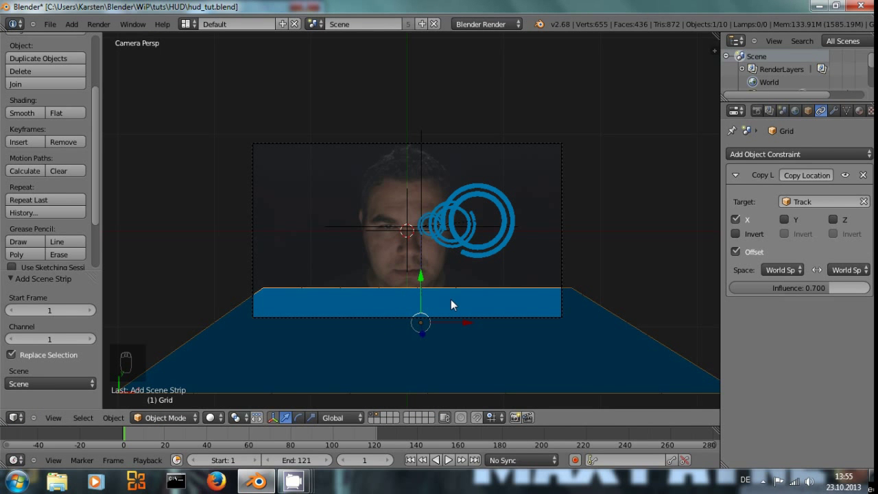
- Keyframe the grid's Z rotation, then at a later frame rotate it the opposite way and keyframe again
key(r)
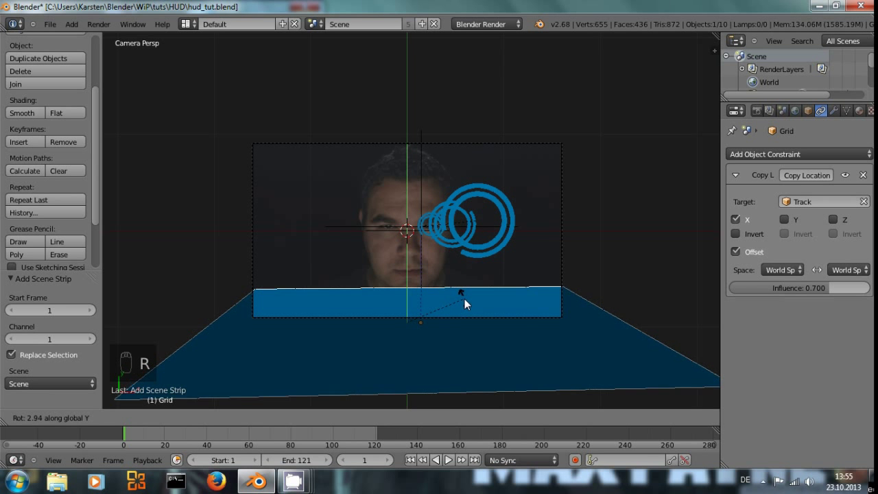
middle_click(468, 305)
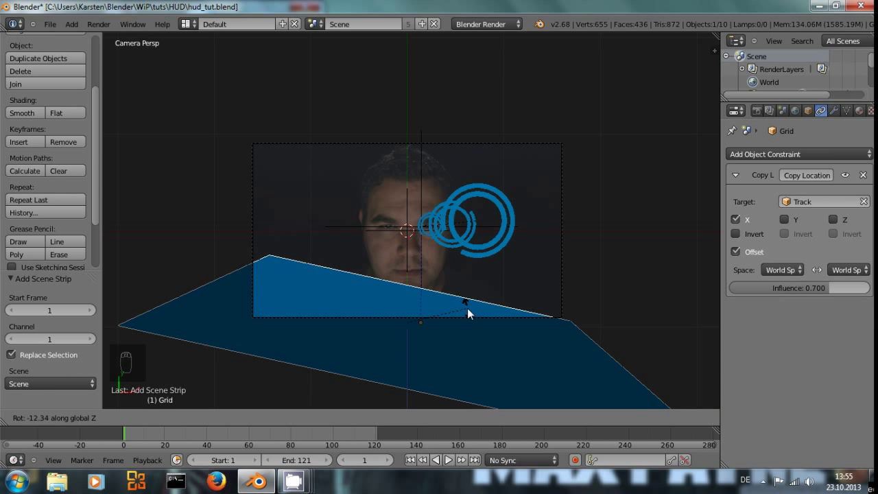
key(i)
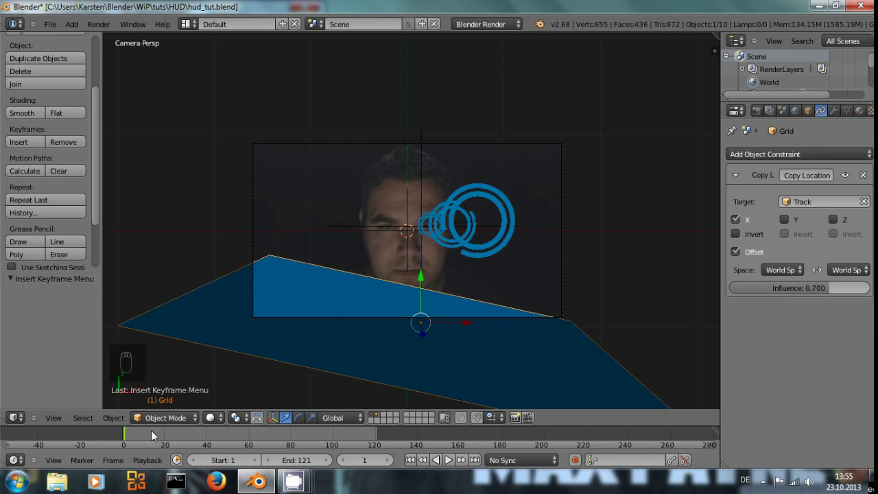
drag(165, 432, 543, 323)
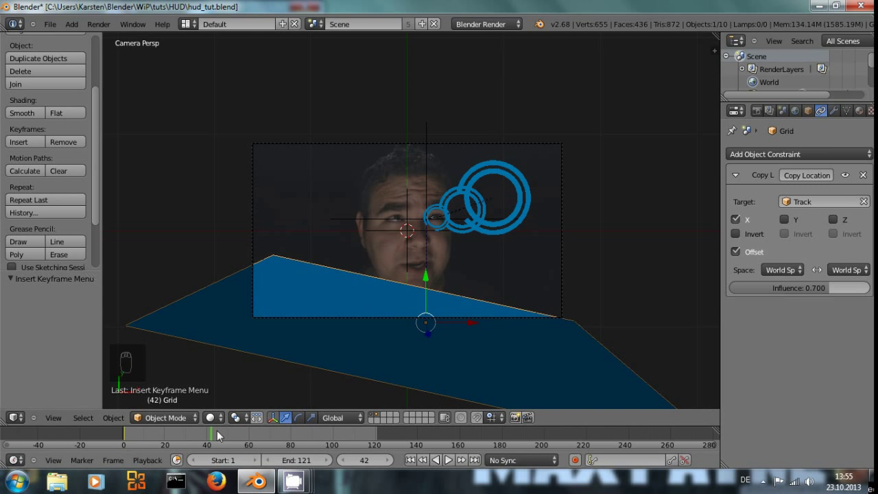
drag(221, 433, 262, 440)
key(r)
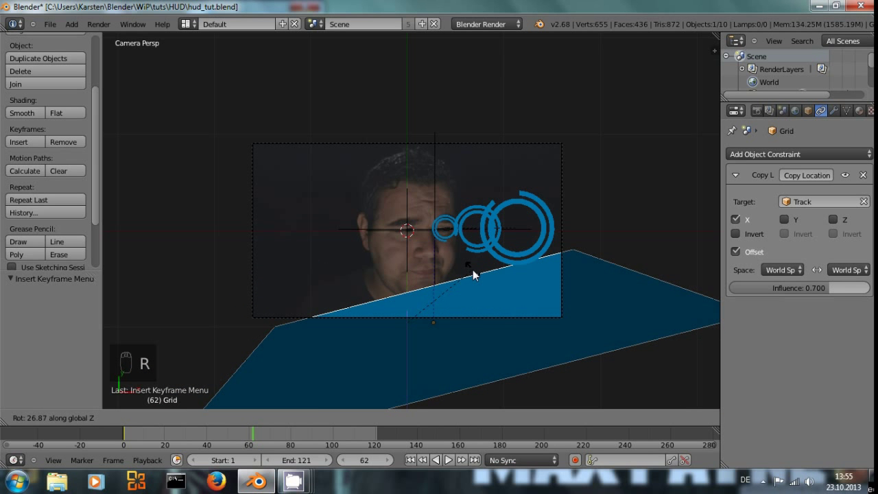
key(i)
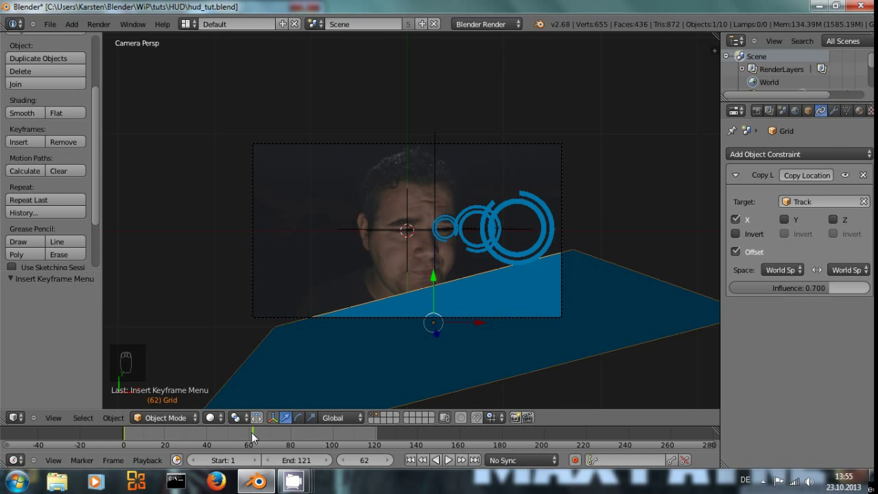
- At a further frame rotate the grid around Z again and insert a Rotation keyframe
drag(258, 439, 366, 444)
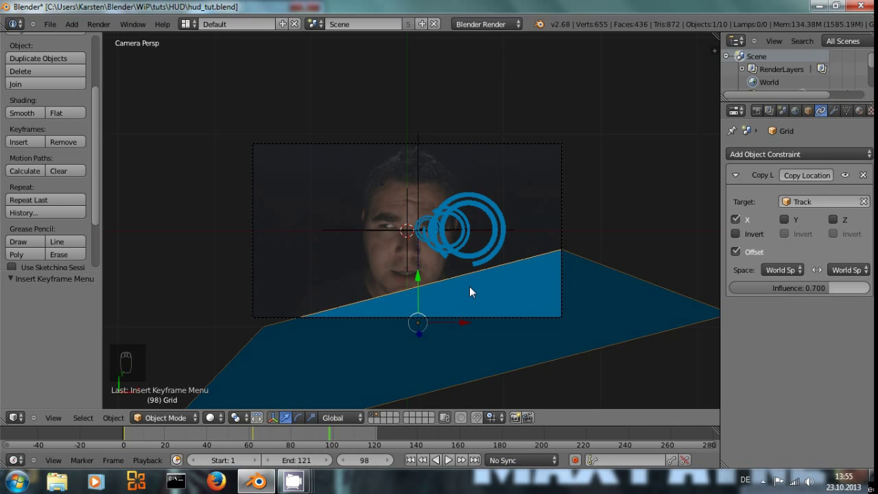
key(r)
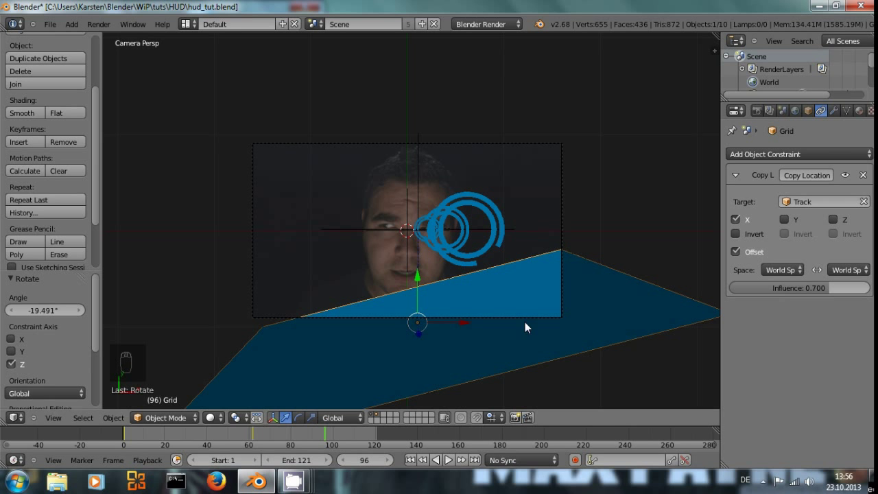
key(r)
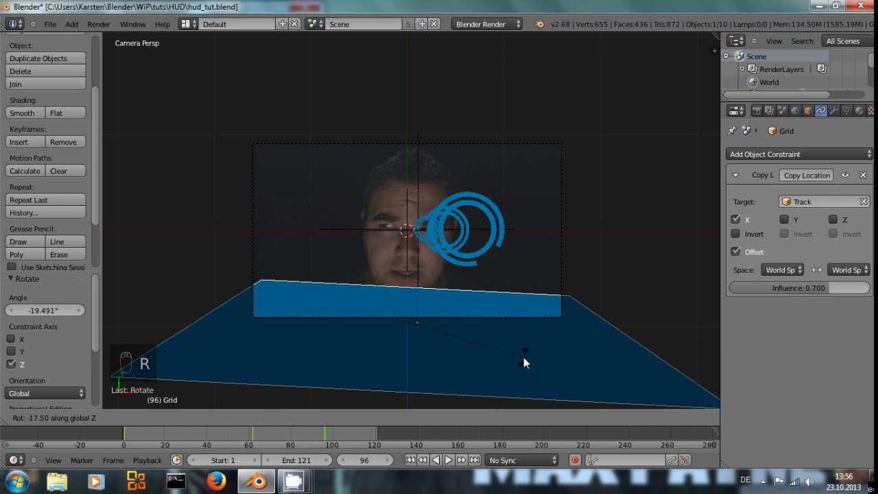
key(i)
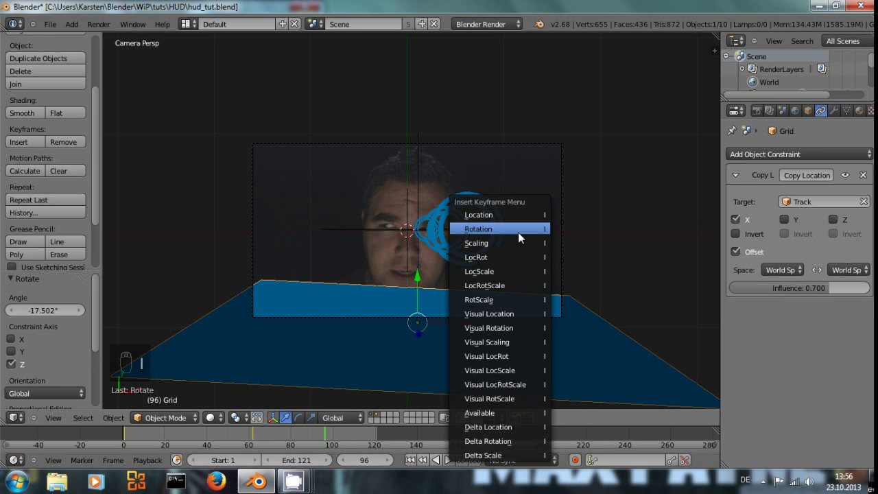
drag(329, 436, 479, 466)
middle_click(481, 462)
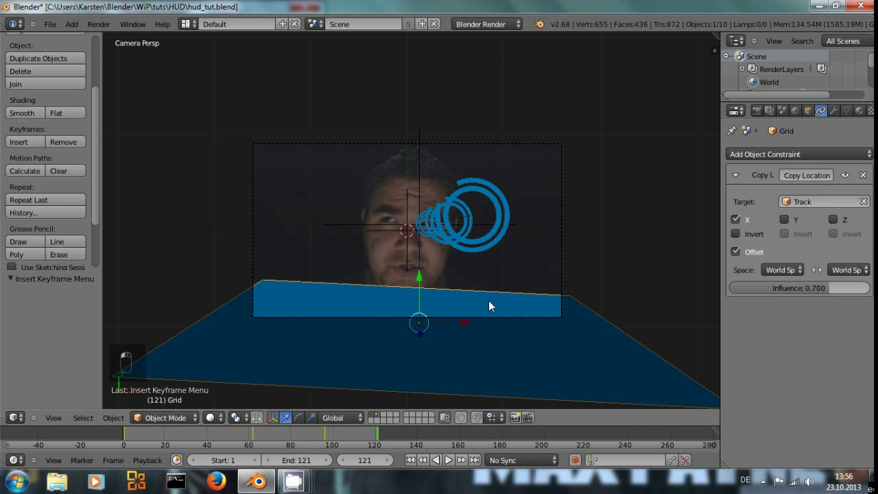
- Swing the grid to tilt the other way (about 12.9° Z), keyframe it, and play the animation
key(r)
drag(492, 362, 493, 360)
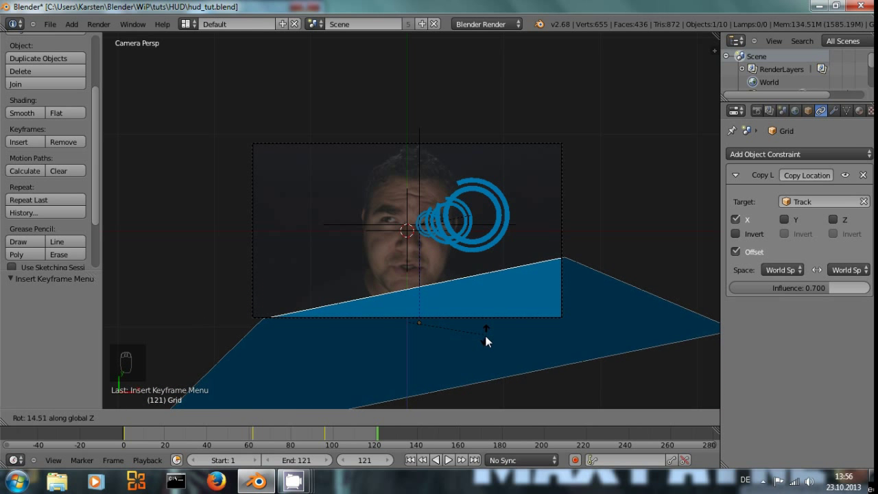
key(i)
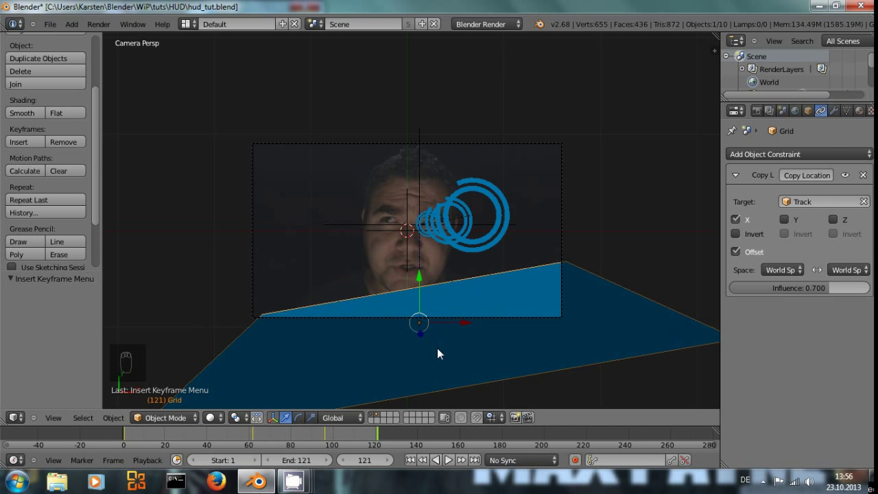
key(alt+a)
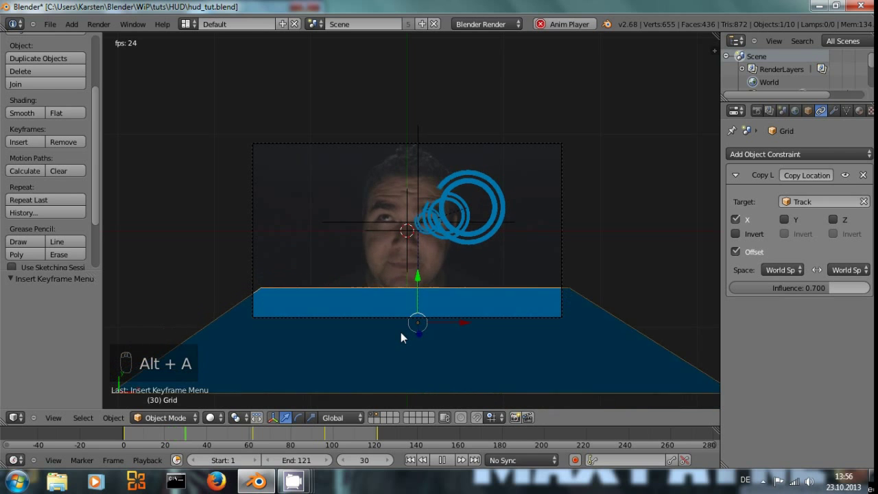